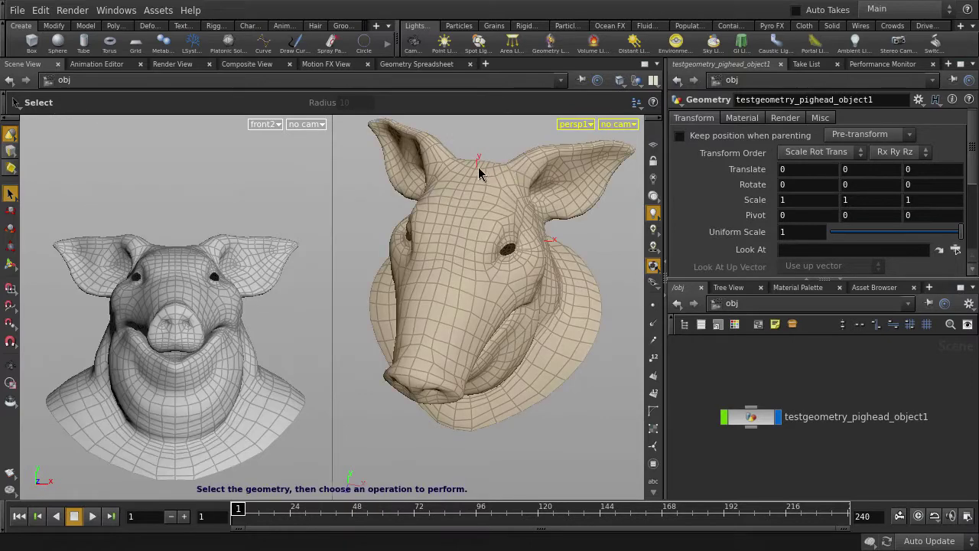
# Box-select the primitives on one half of the pig head for blasting
pyautogui.press('4')
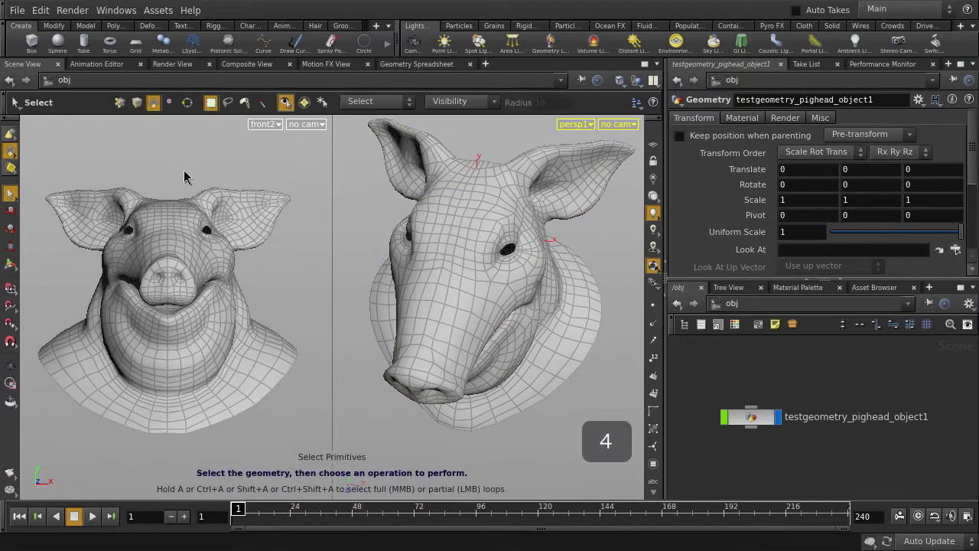
pyautogui.moveTo(175, 172); pyautogui.dragTo(334, 449)
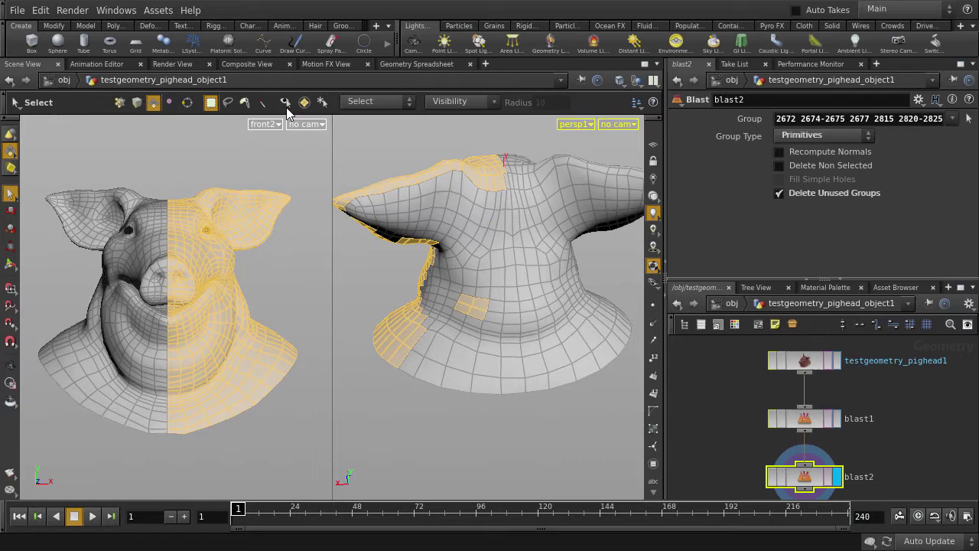
pyautogui.moveTo(287, 114); pyautogui.dragTo(221, 174)
pyautogui.moveTo(184, 181); pyautogui.dragTo(325, 471)
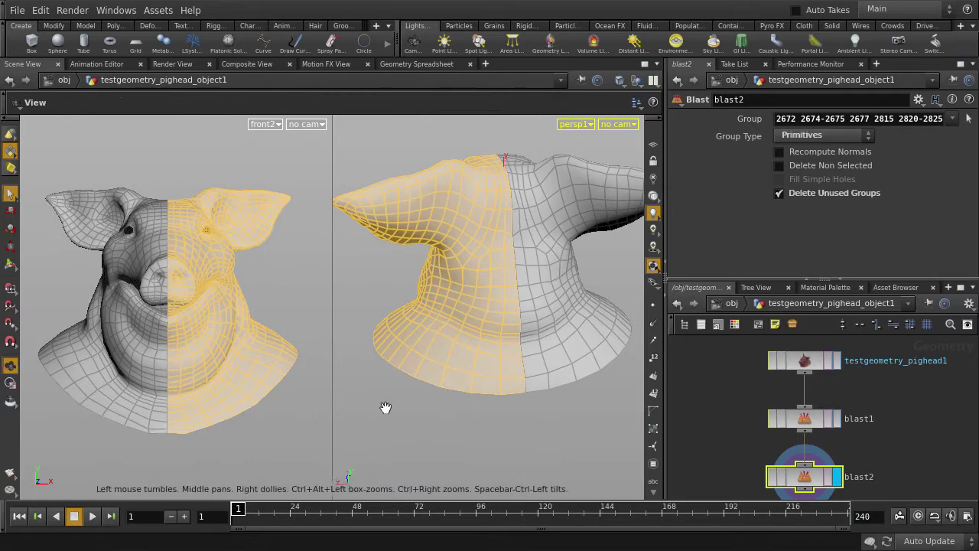
# Loop-select the strip of faces running along the pig's mouth crease
pyautogui.press('space')
pyautogui.press('b')
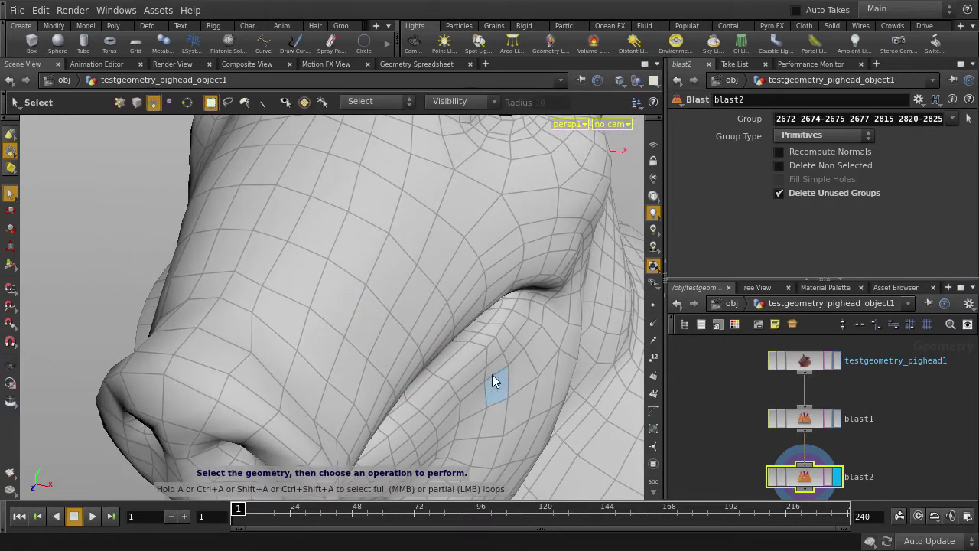
pyautogui.click(467, 364)
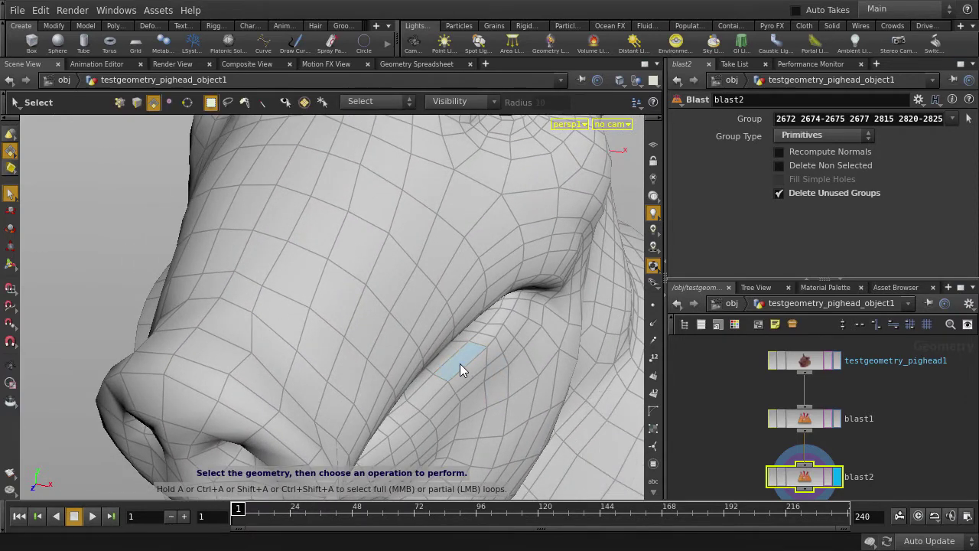
pyautogui.press('a')
# Brush-paint additional mouth-edge faces into the selection for the teeth extrusion
pyautogui.click(448, 313)
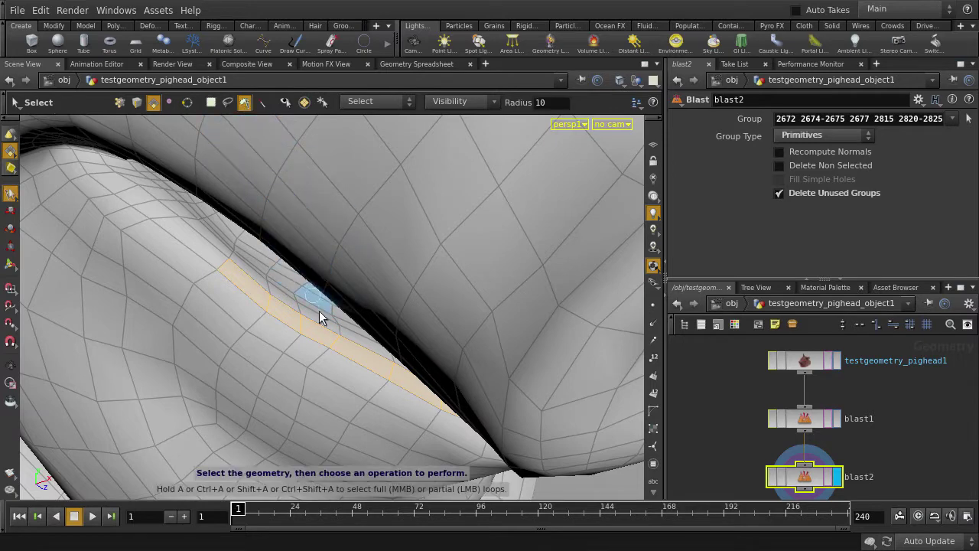
pyautogui.click(323, 340)
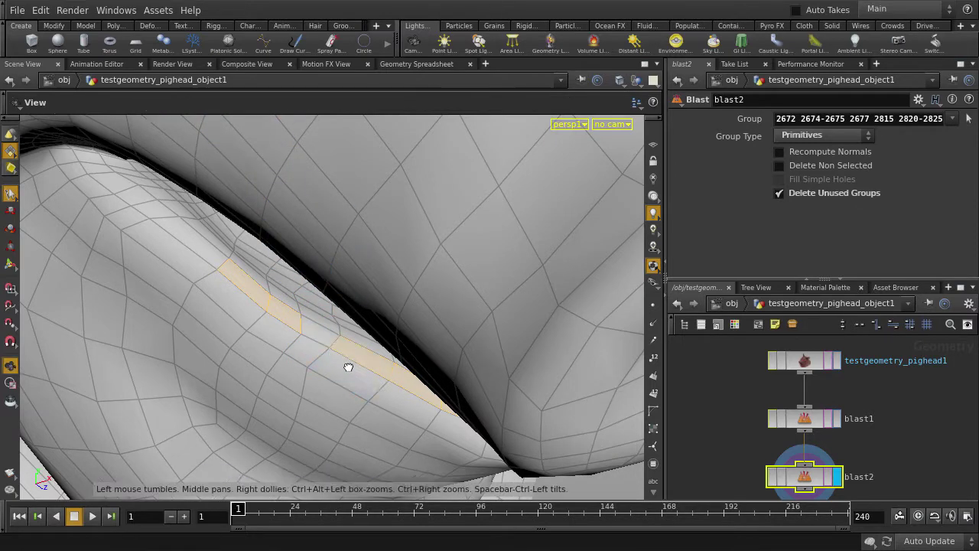
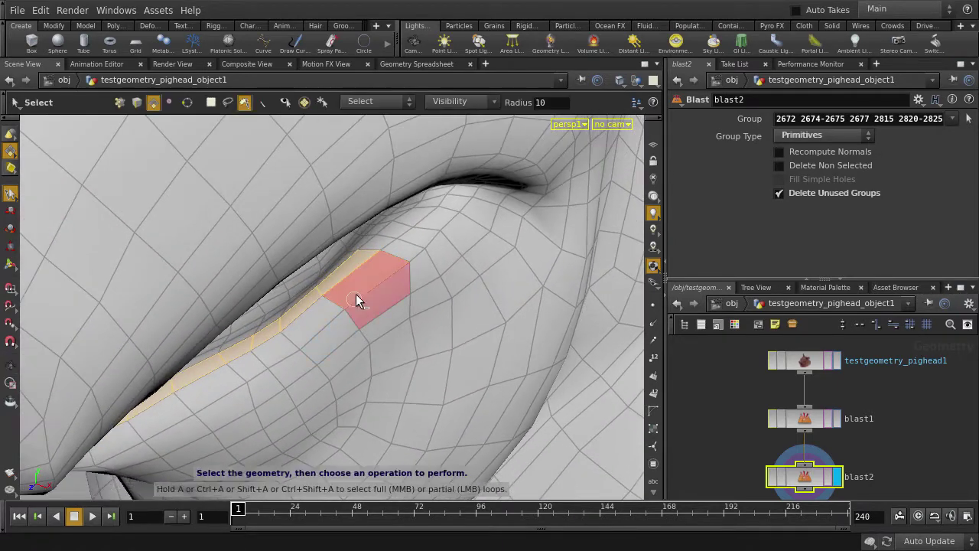
pyautogui.moveTo(360, 294); pyautogui.dragTo(271, 352)
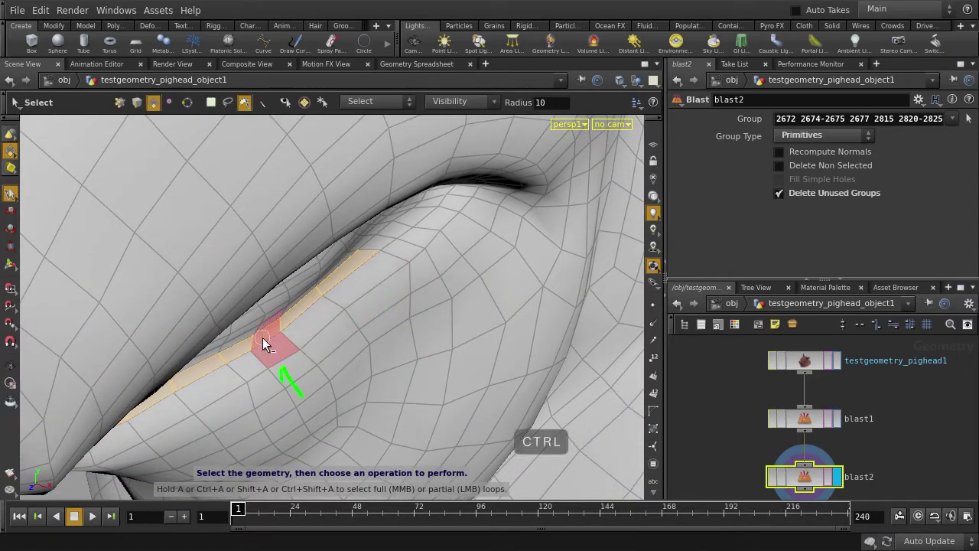
pyautogui.click(263, 344)
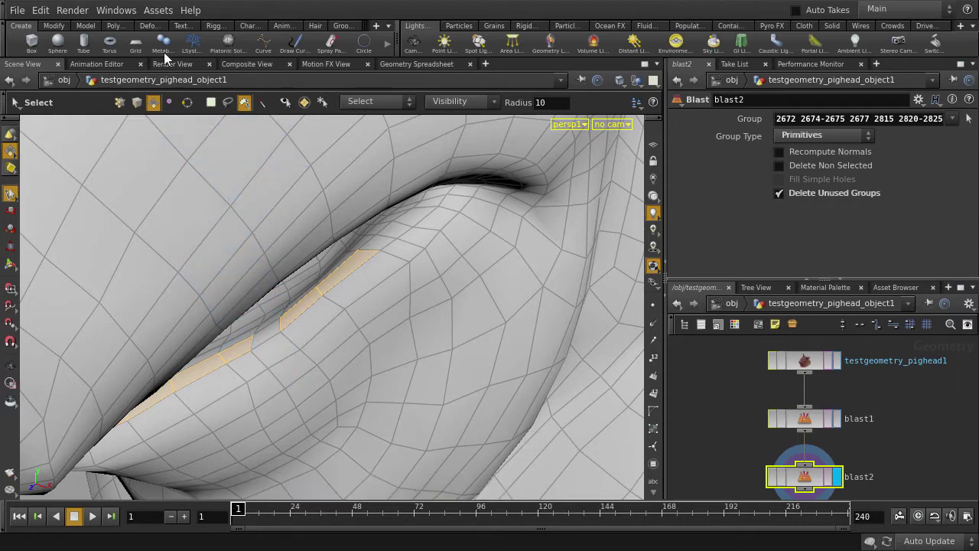
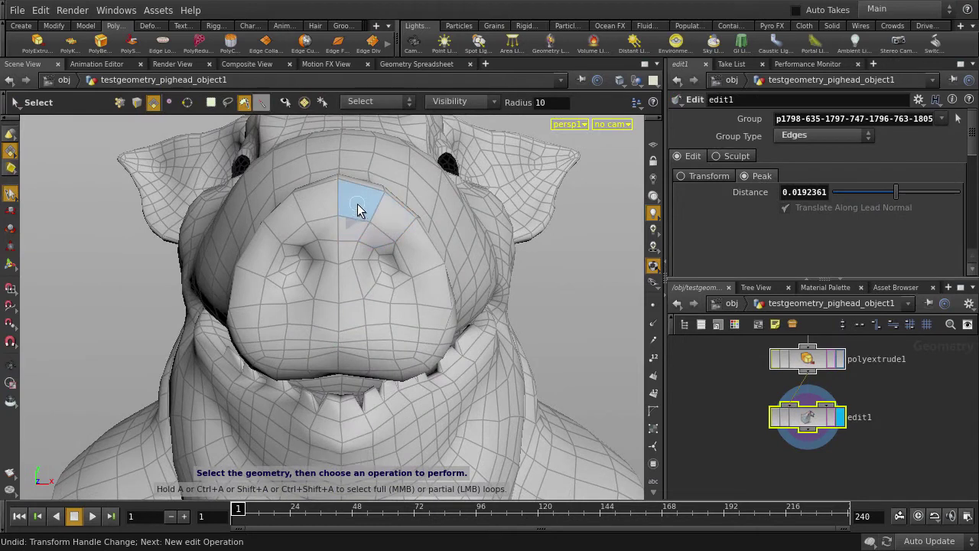
# Select the ring of faces circling the pig's snout with the loop tool
pyautogui.press('a')
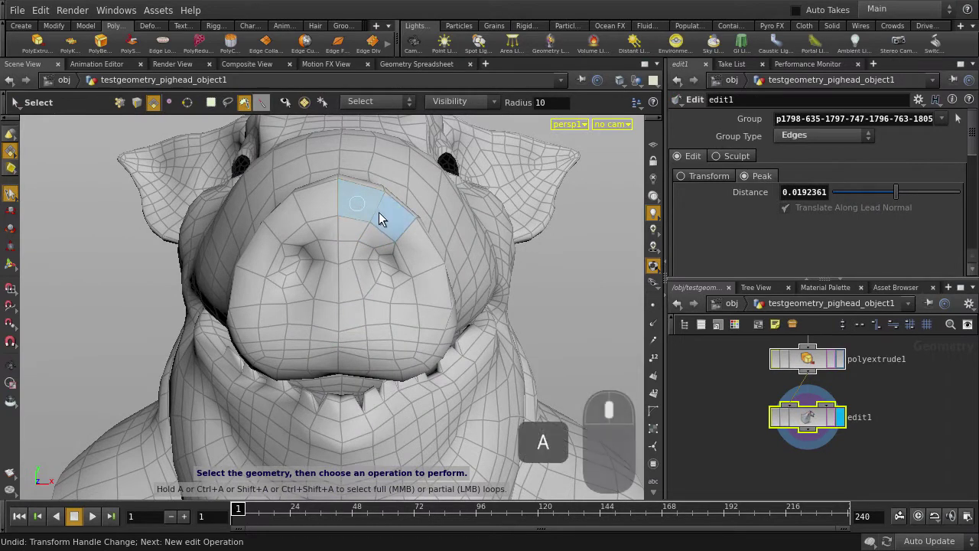
pyautogui.middleClick(381, 218)
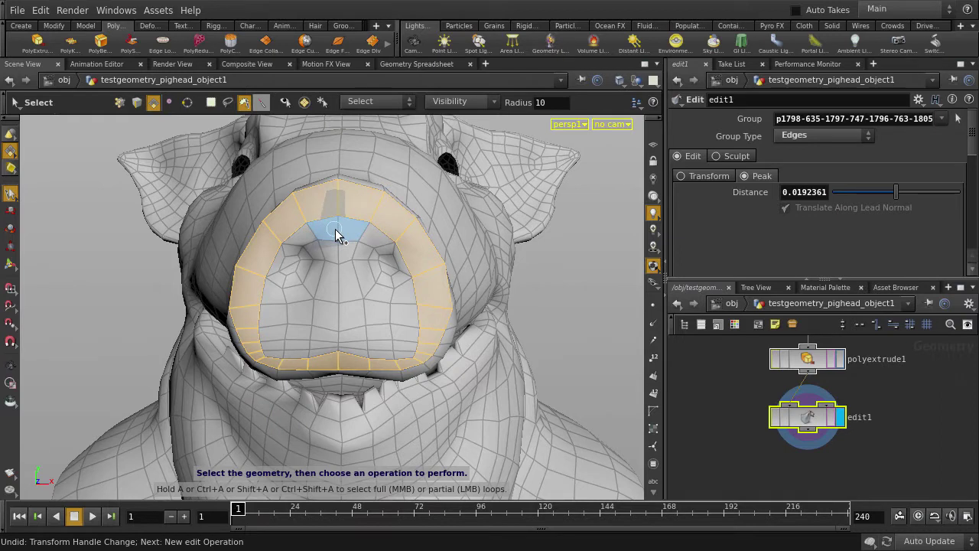
# Paint the front snout faces around both nostrils into the selection and show wireframe
pyautogui.middleClick(336, 236)
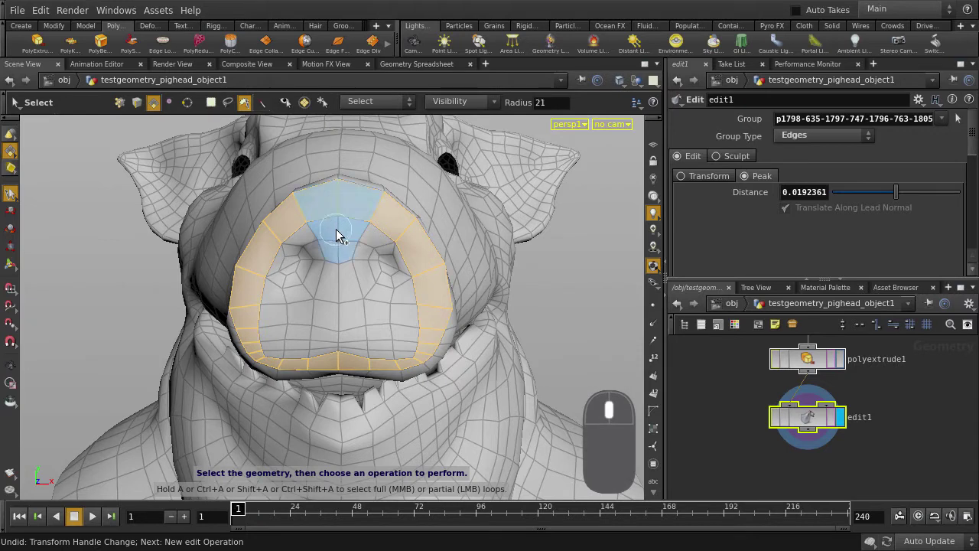
pyautogui.scroll(3)
pyautogui.moveTo(336, 236); pyautogui.dragTo(336, 236)
pyautogui.scroll(-3)
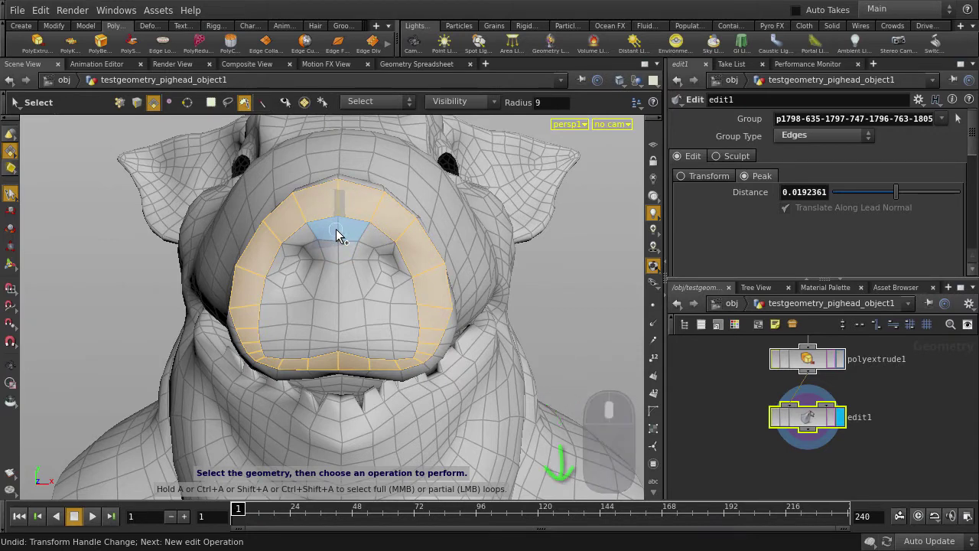
pyautogui.moveTo(341, 272); pyautogui.dragTo(339, 352)
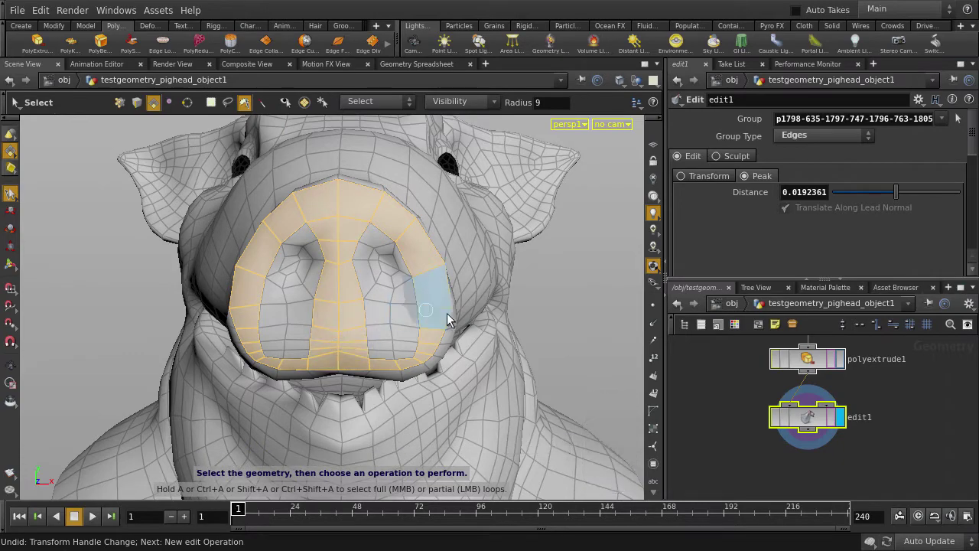
pyautogui.press('w')
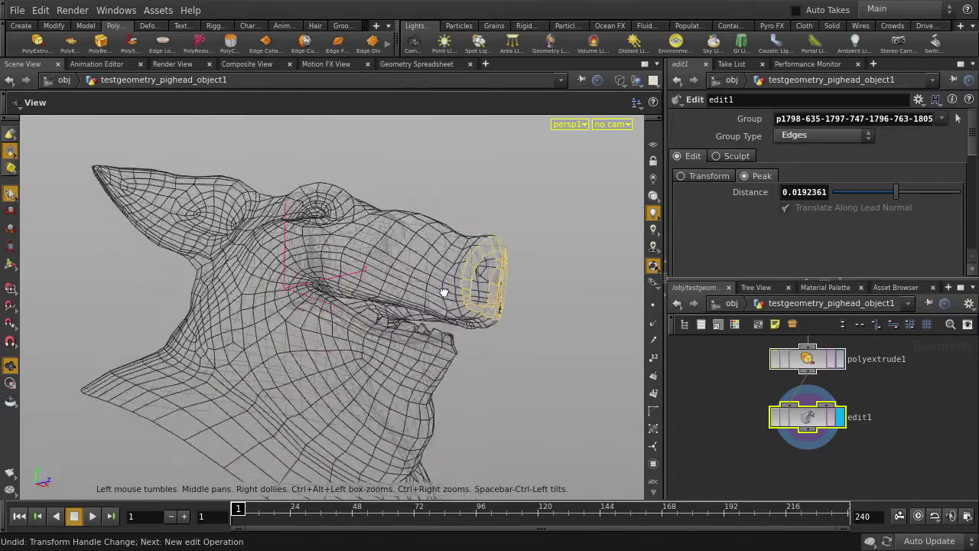